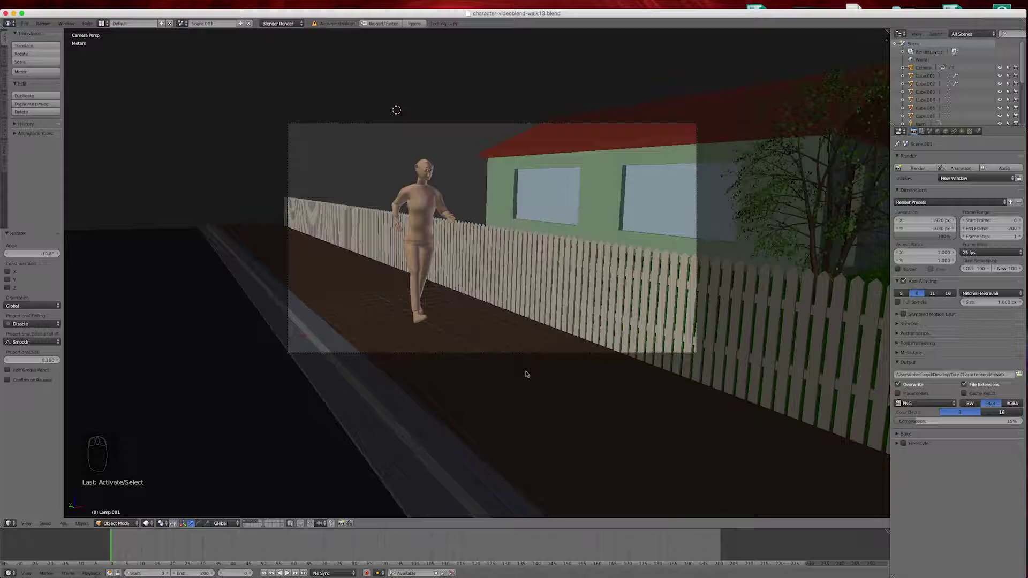
# - Frame the view closer and switch to a front orthographic view of the street scene
pyautogui.moveTo(529, 373); pyautogui.dragTo(403, 171)
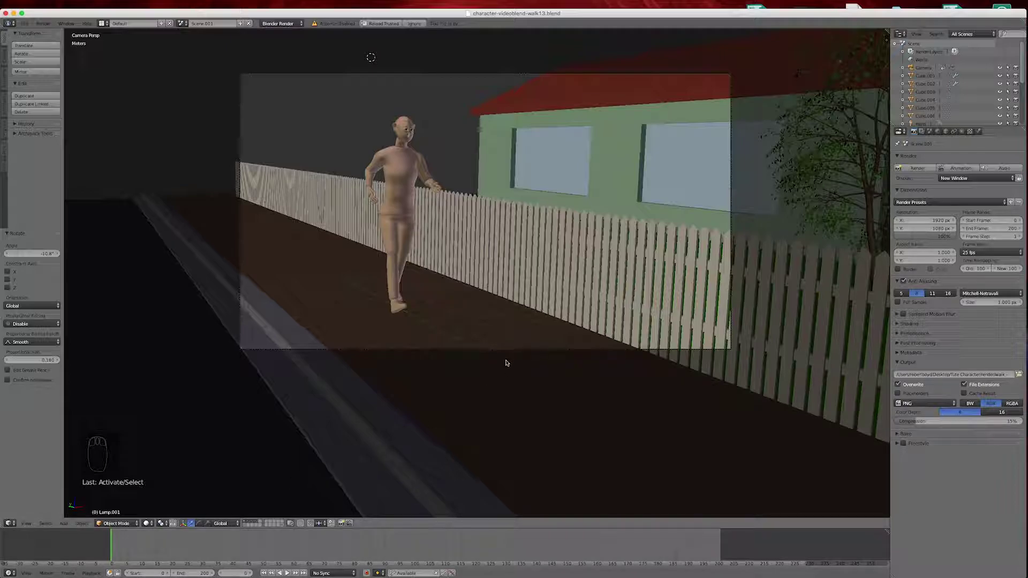
pyautogui.press('KP_1')
# - Enable Sky on the sun lamp and settle on the Classic sky preset
pyautogui.moveTo(405, 328); pyautogui.dragTo(342, 167)
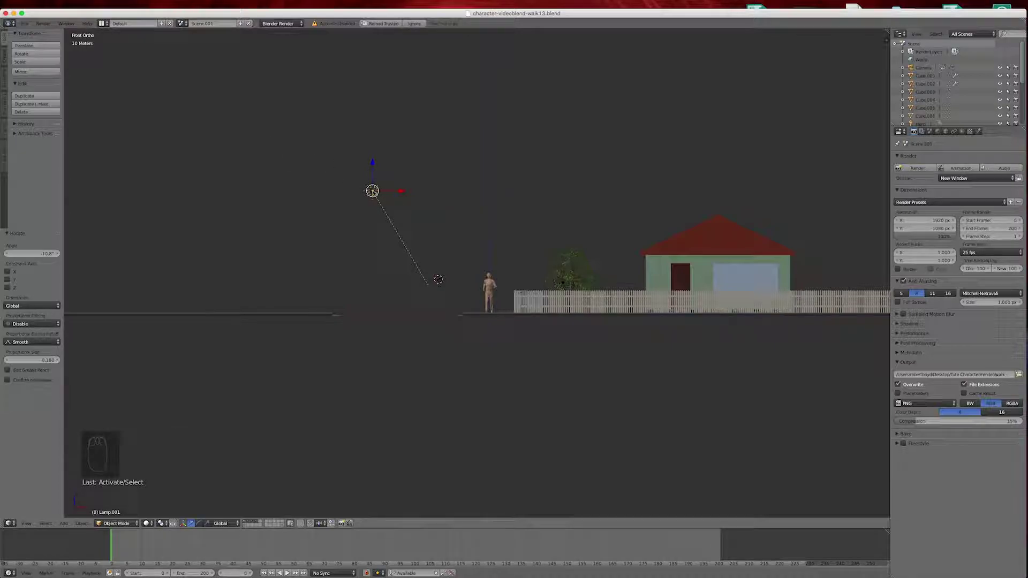
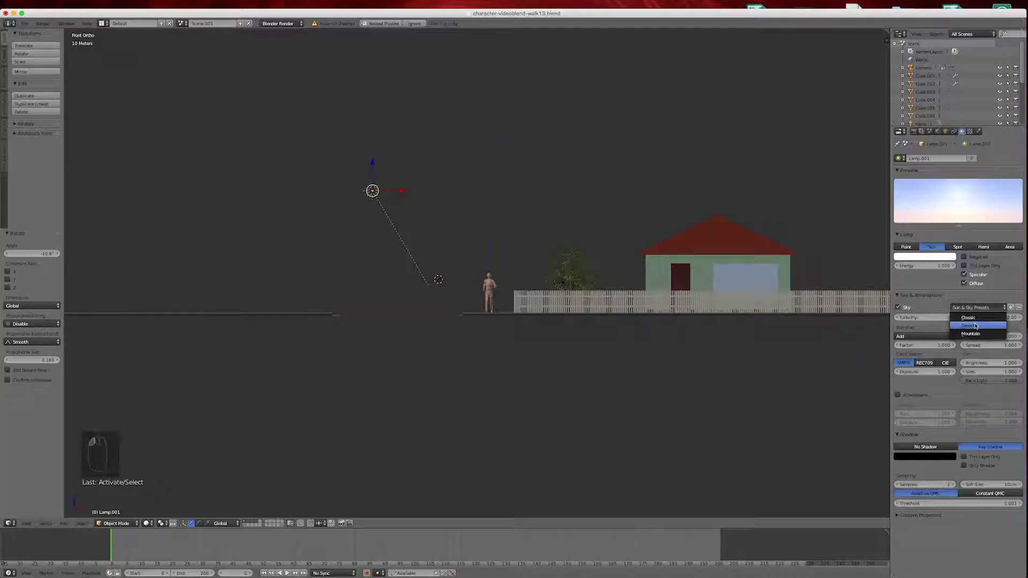
pyautogui.click(973, 308)
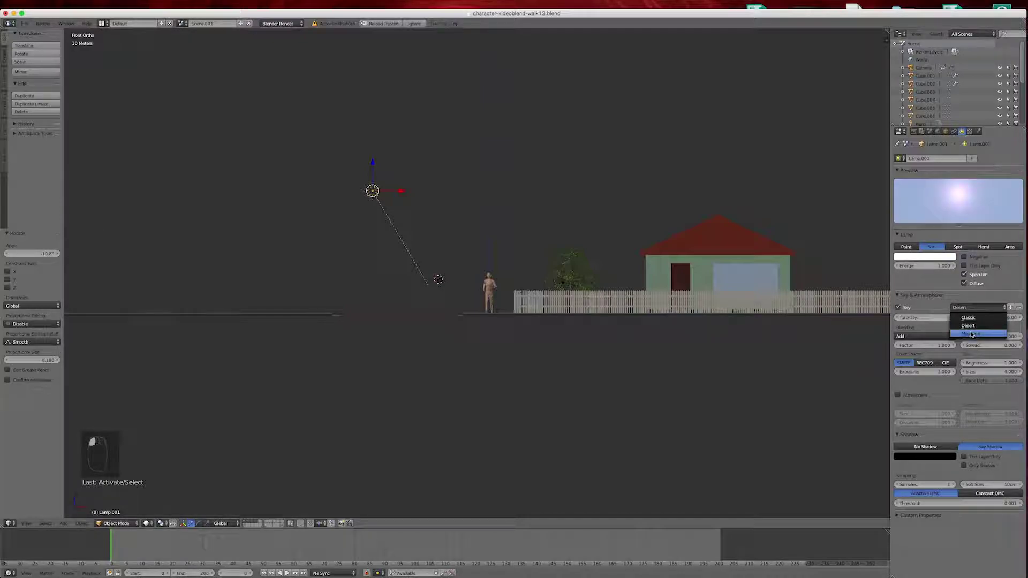
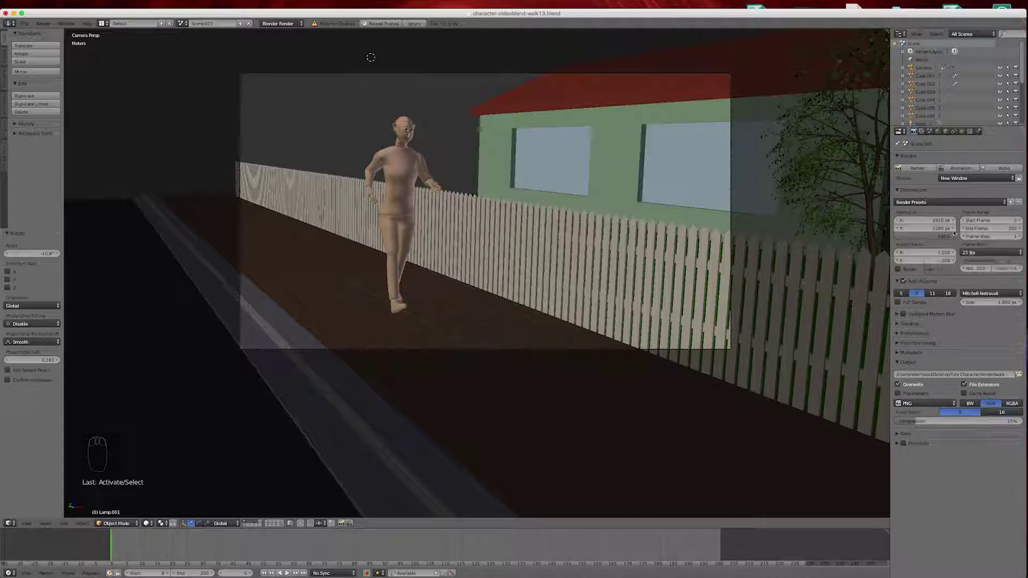
# - Return the Properties editor to the Render settings beside the camera view
pyautogui.moveTo(916, 168); pyautogui.dragTo(676, 241)
pyautogui.press('BackSpace')
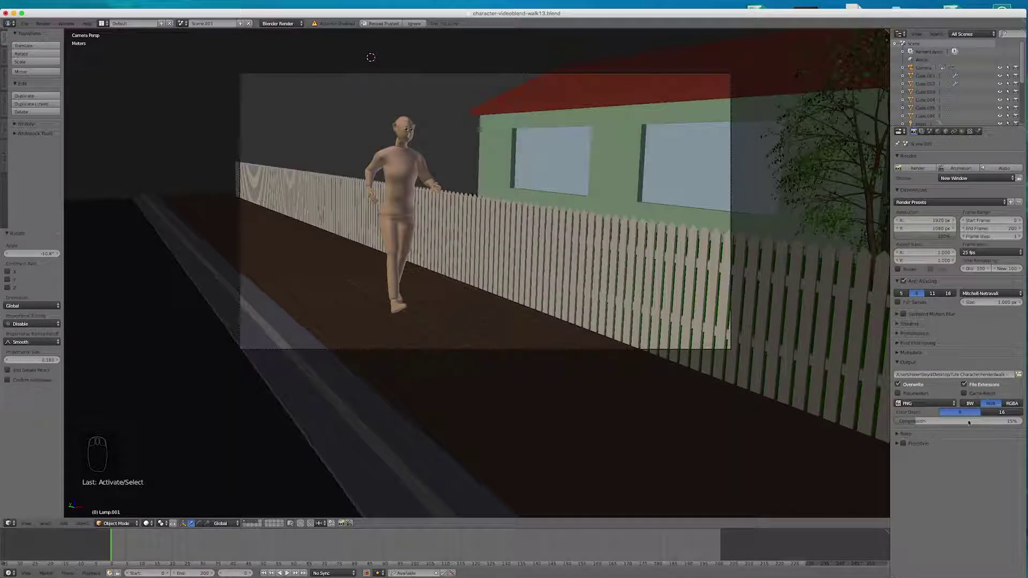
# - Keep PNG as the output format and save frames with RGB channels instead of RGBA
pyautogui.click(918, 402)
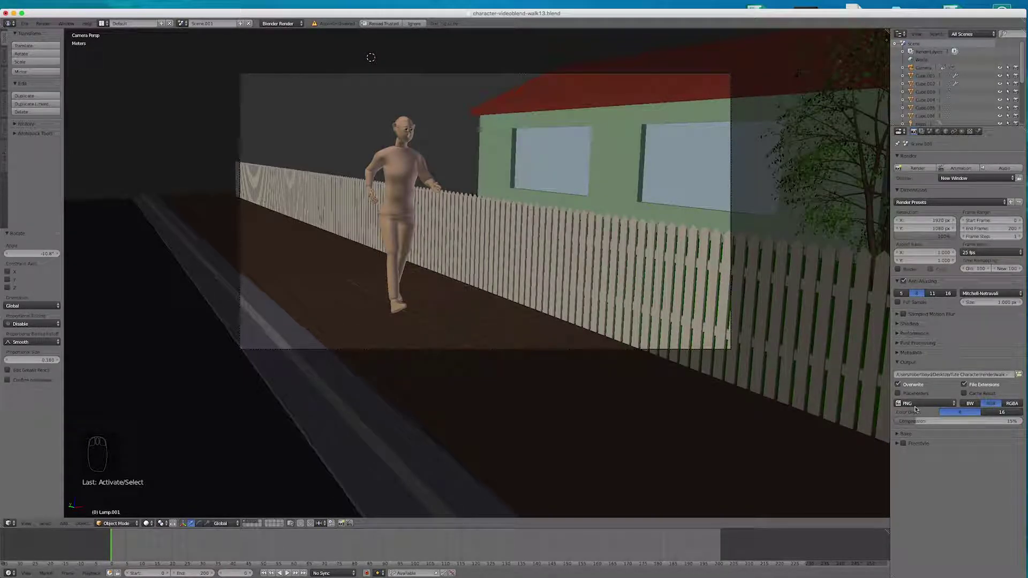
pyautogui.click(995, 404)
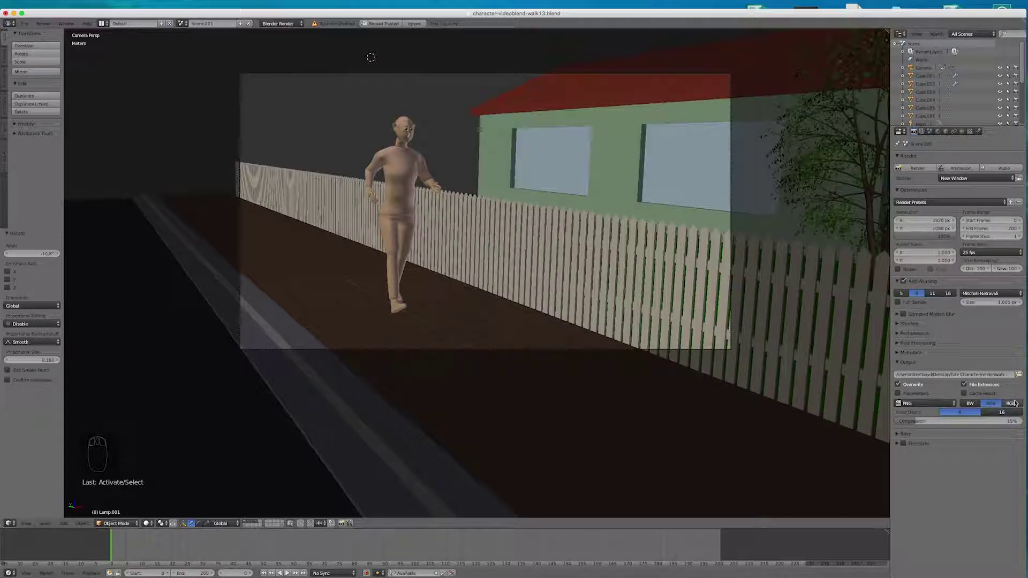
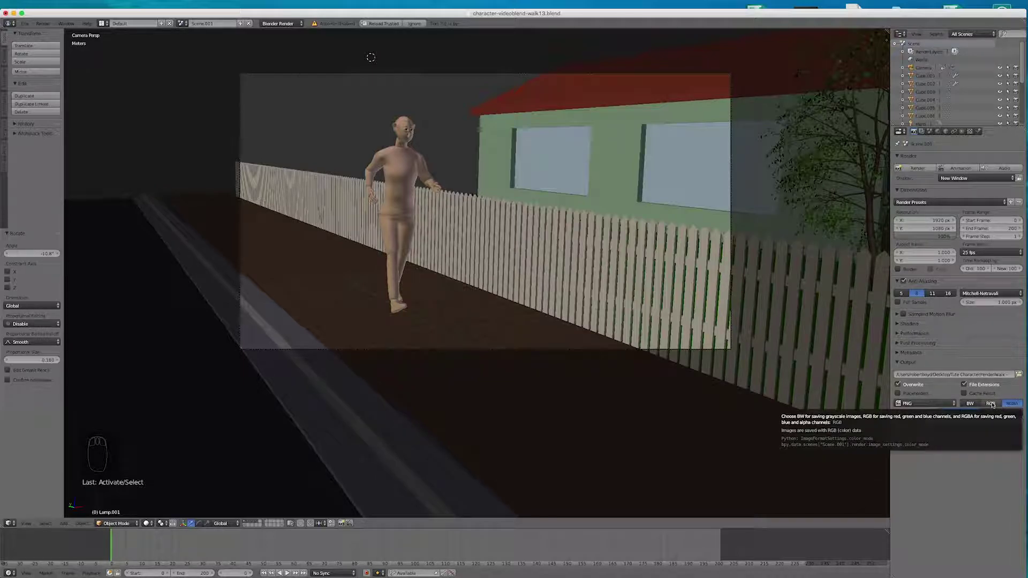
pyautogui.click(994, 405)
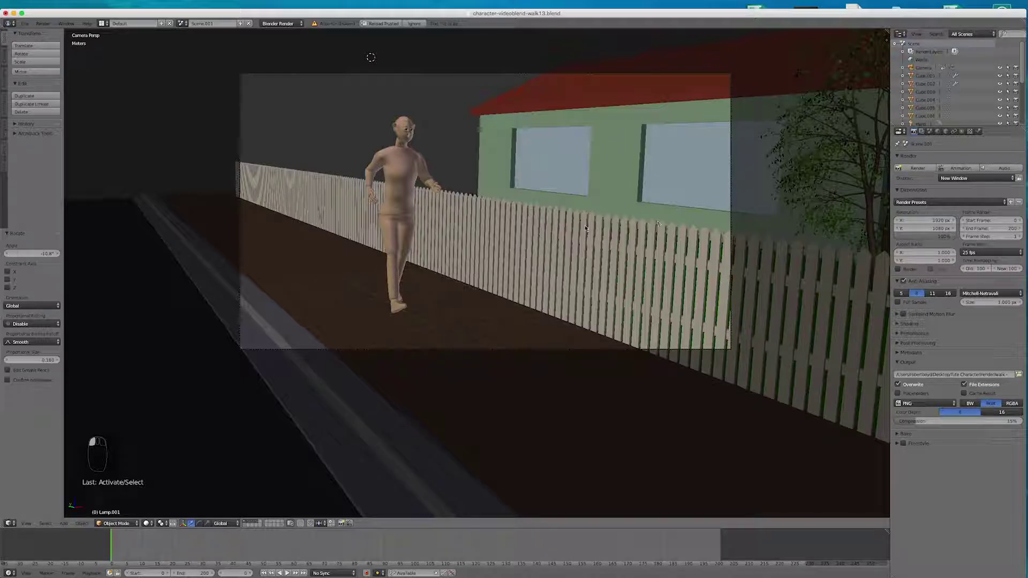
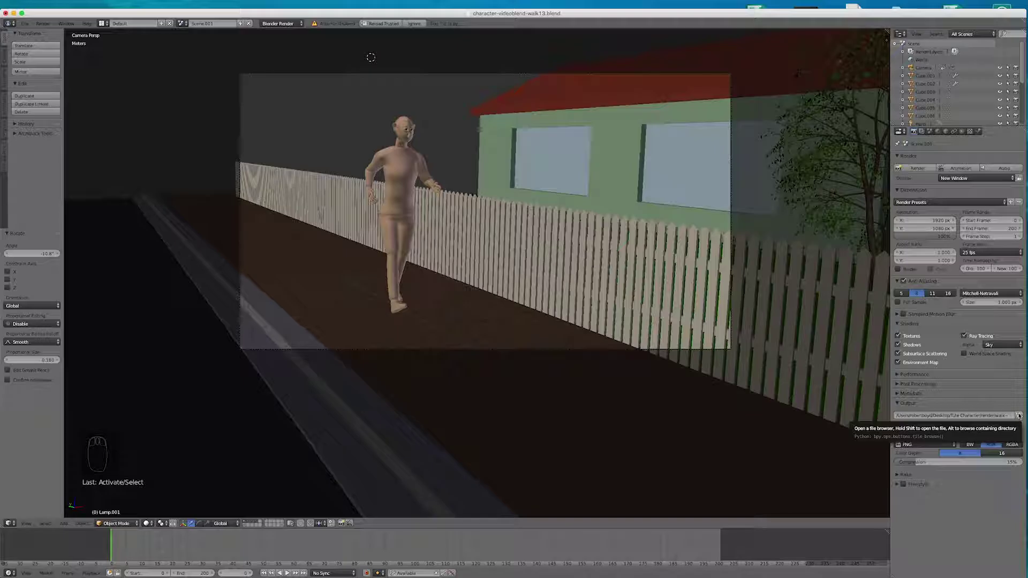
# - Point the render output path at the render folder holding the walk frames
pyautogui.click(1021, 415)
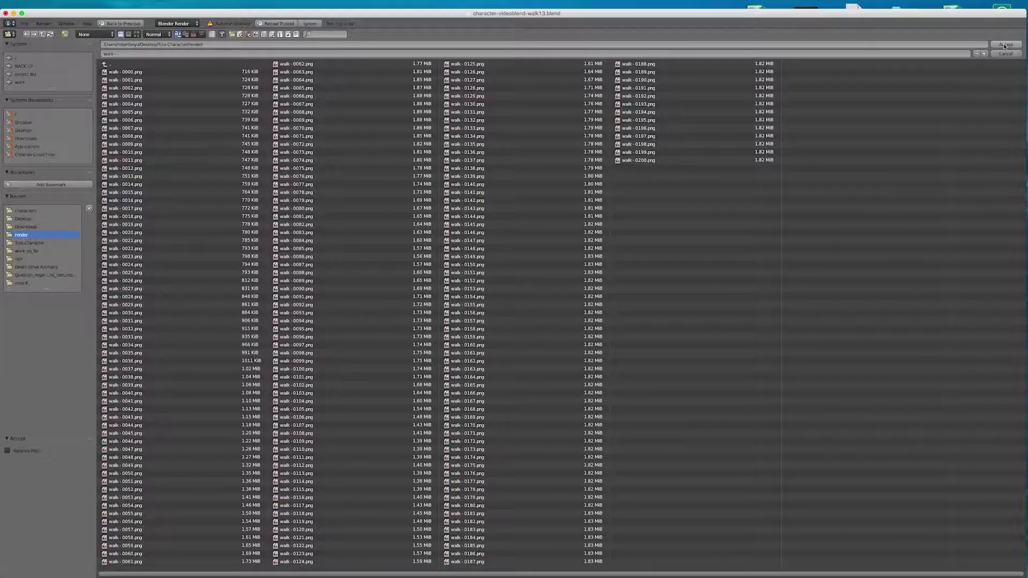
pyautogui.click(1006, 46)
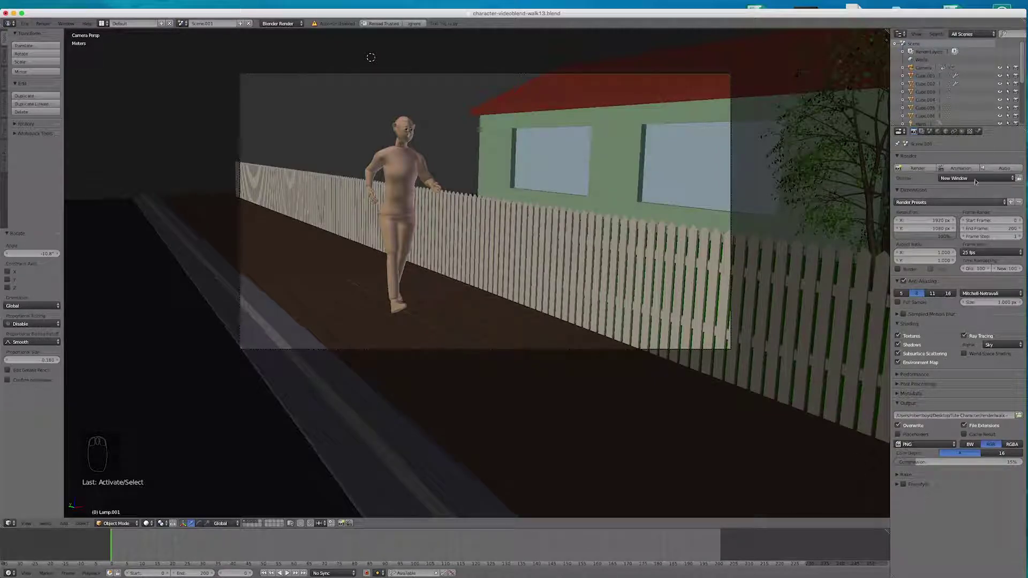
# - Start rendering the full animation into a new render window
pyautogui.moveTo(960, 169); pyautogui.dragTo(891, 305)
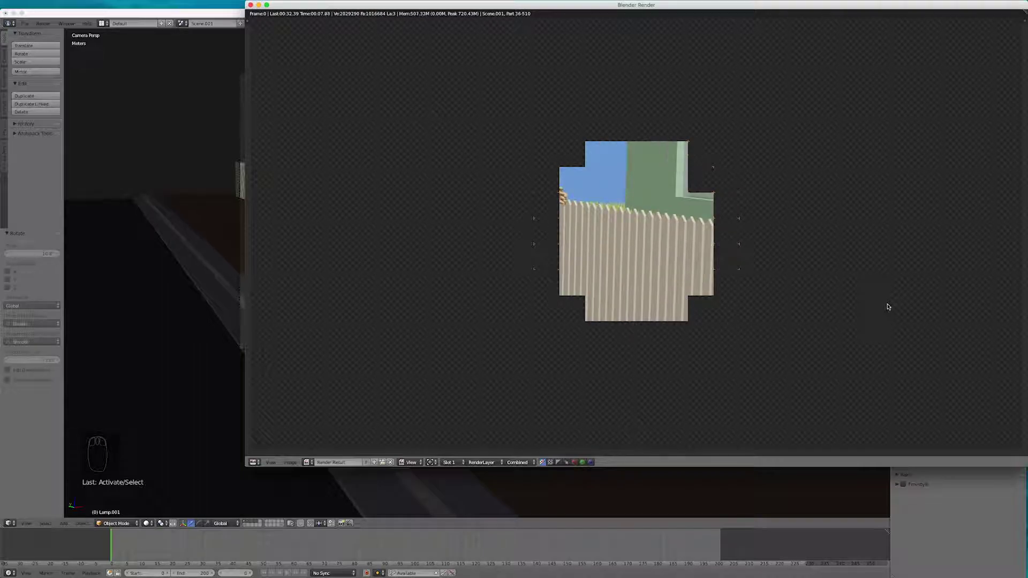